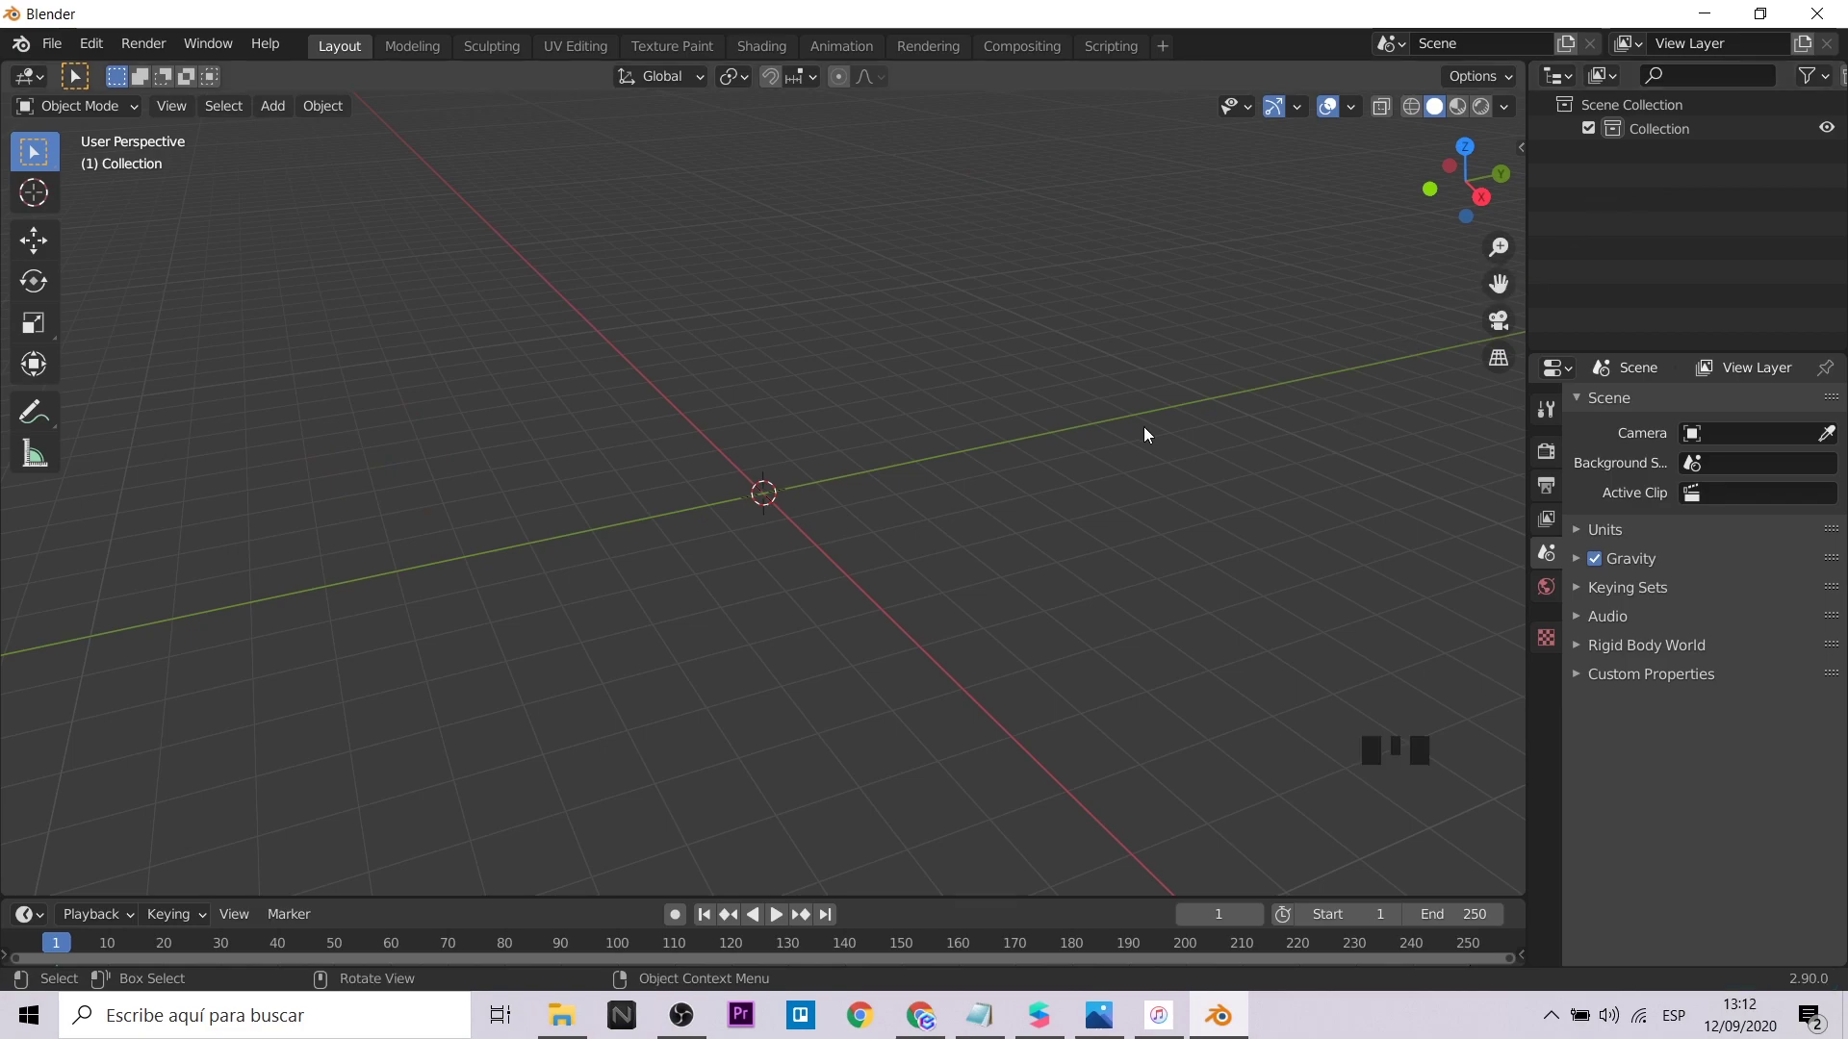
Import the logo SVG curves, then switch to top view (numpad 7) and zoom in centered on the logo
{"action": "left_click_drag", "start_coordinate": [55, 59], "coordinate": [444, 441]}
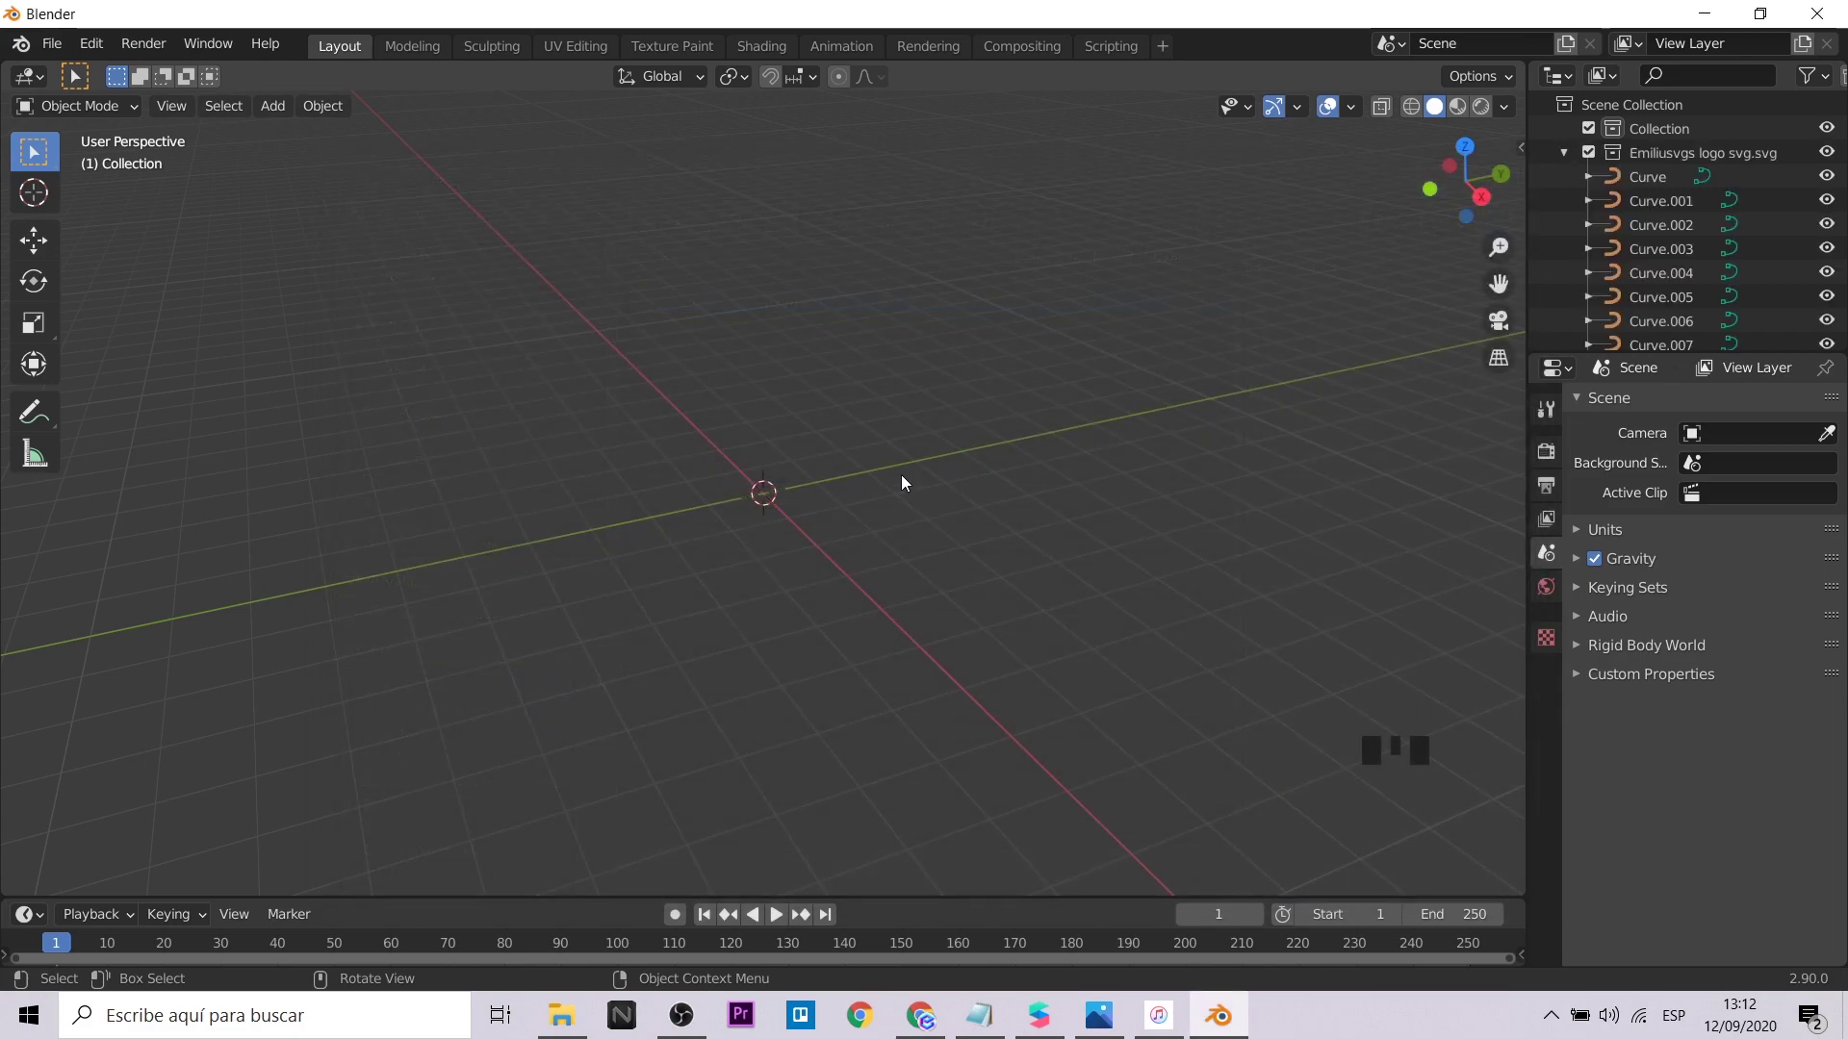
{"action": "scroll", "scroll_direction": "up", "scroll_amount": 3}
{"action": "left_click_drag", "start_coordinate": [722, 618], "coordinate": [957, 618]}
{"action": "key", "text": "KP_7"}
{"action": "scroll", "scroll_direction": "up", "scroll_amount": 3}
{"action": "left_click_drag", "start_coordinate": [1247, 411], "coordinate": [918, 517]}
{"action": "scroll", "scroll_direction": "up", "scroll_amount": 3}
Select all imported curves, delete the text curves and convert the logo curves to meshes
{"action": "left_click", "coordinate": [362, 679]}
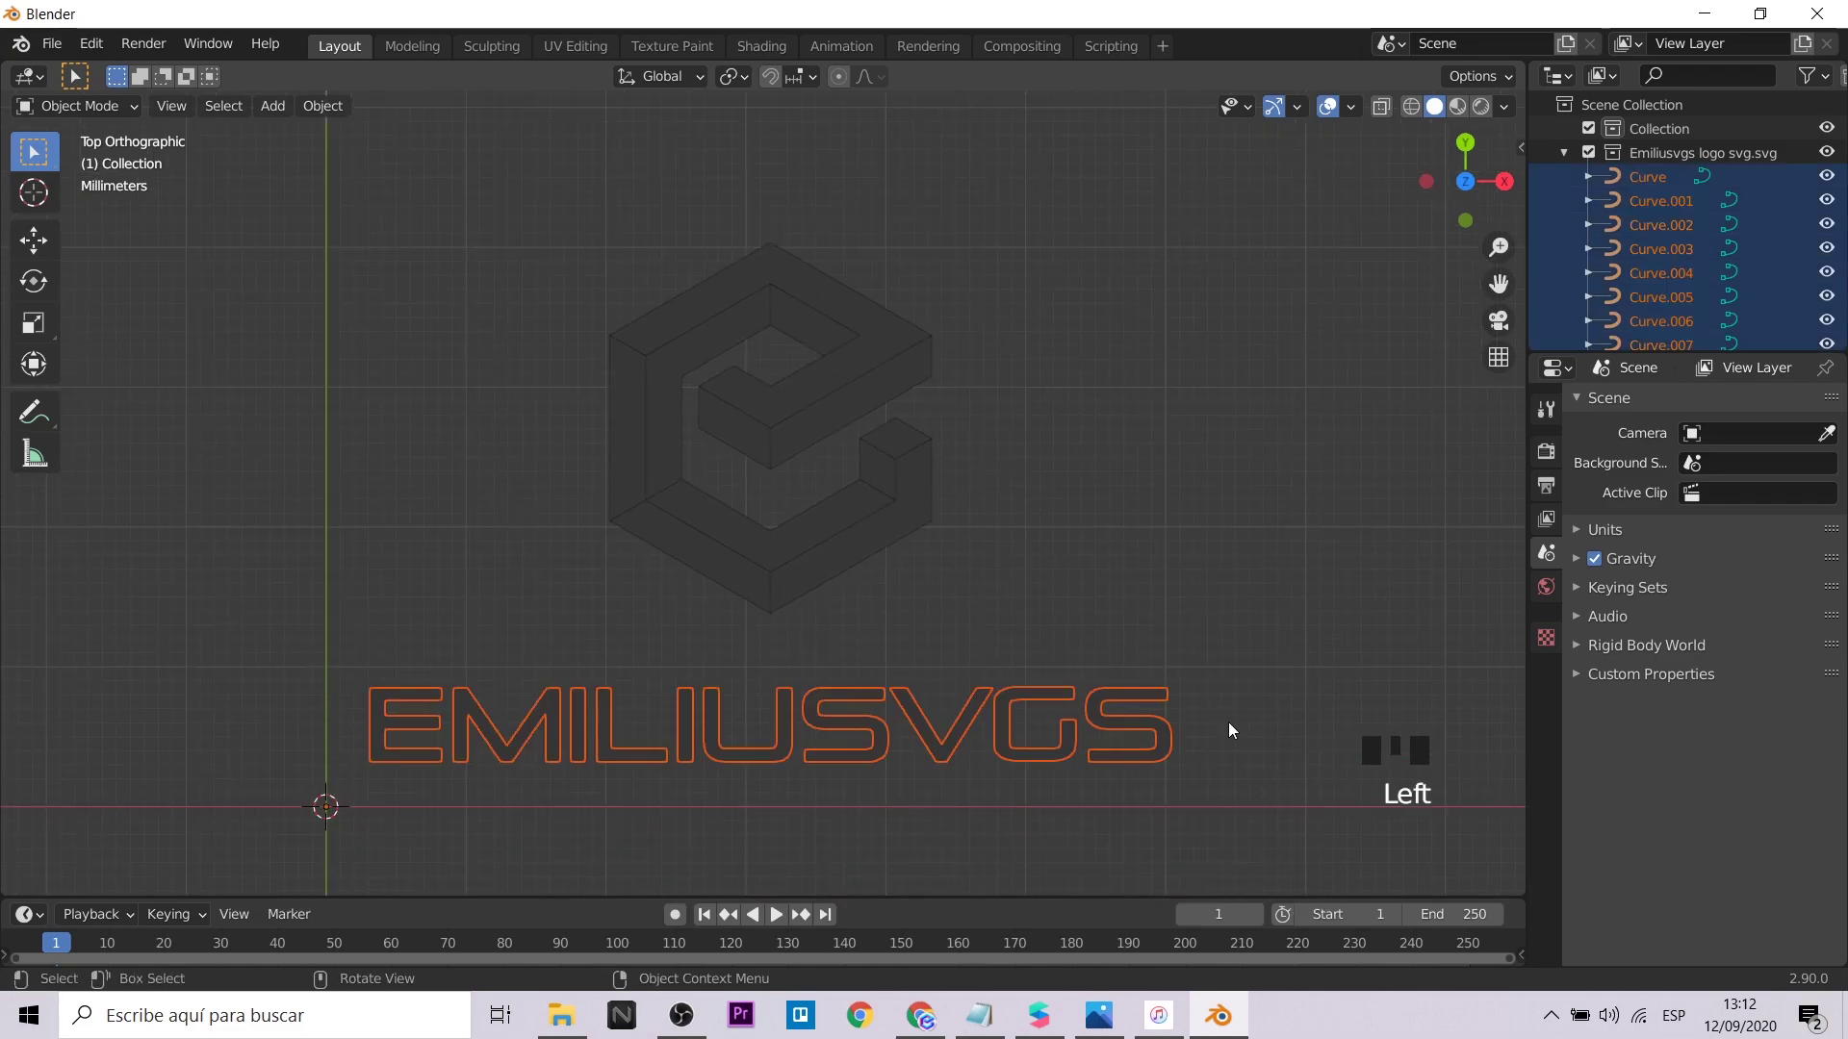
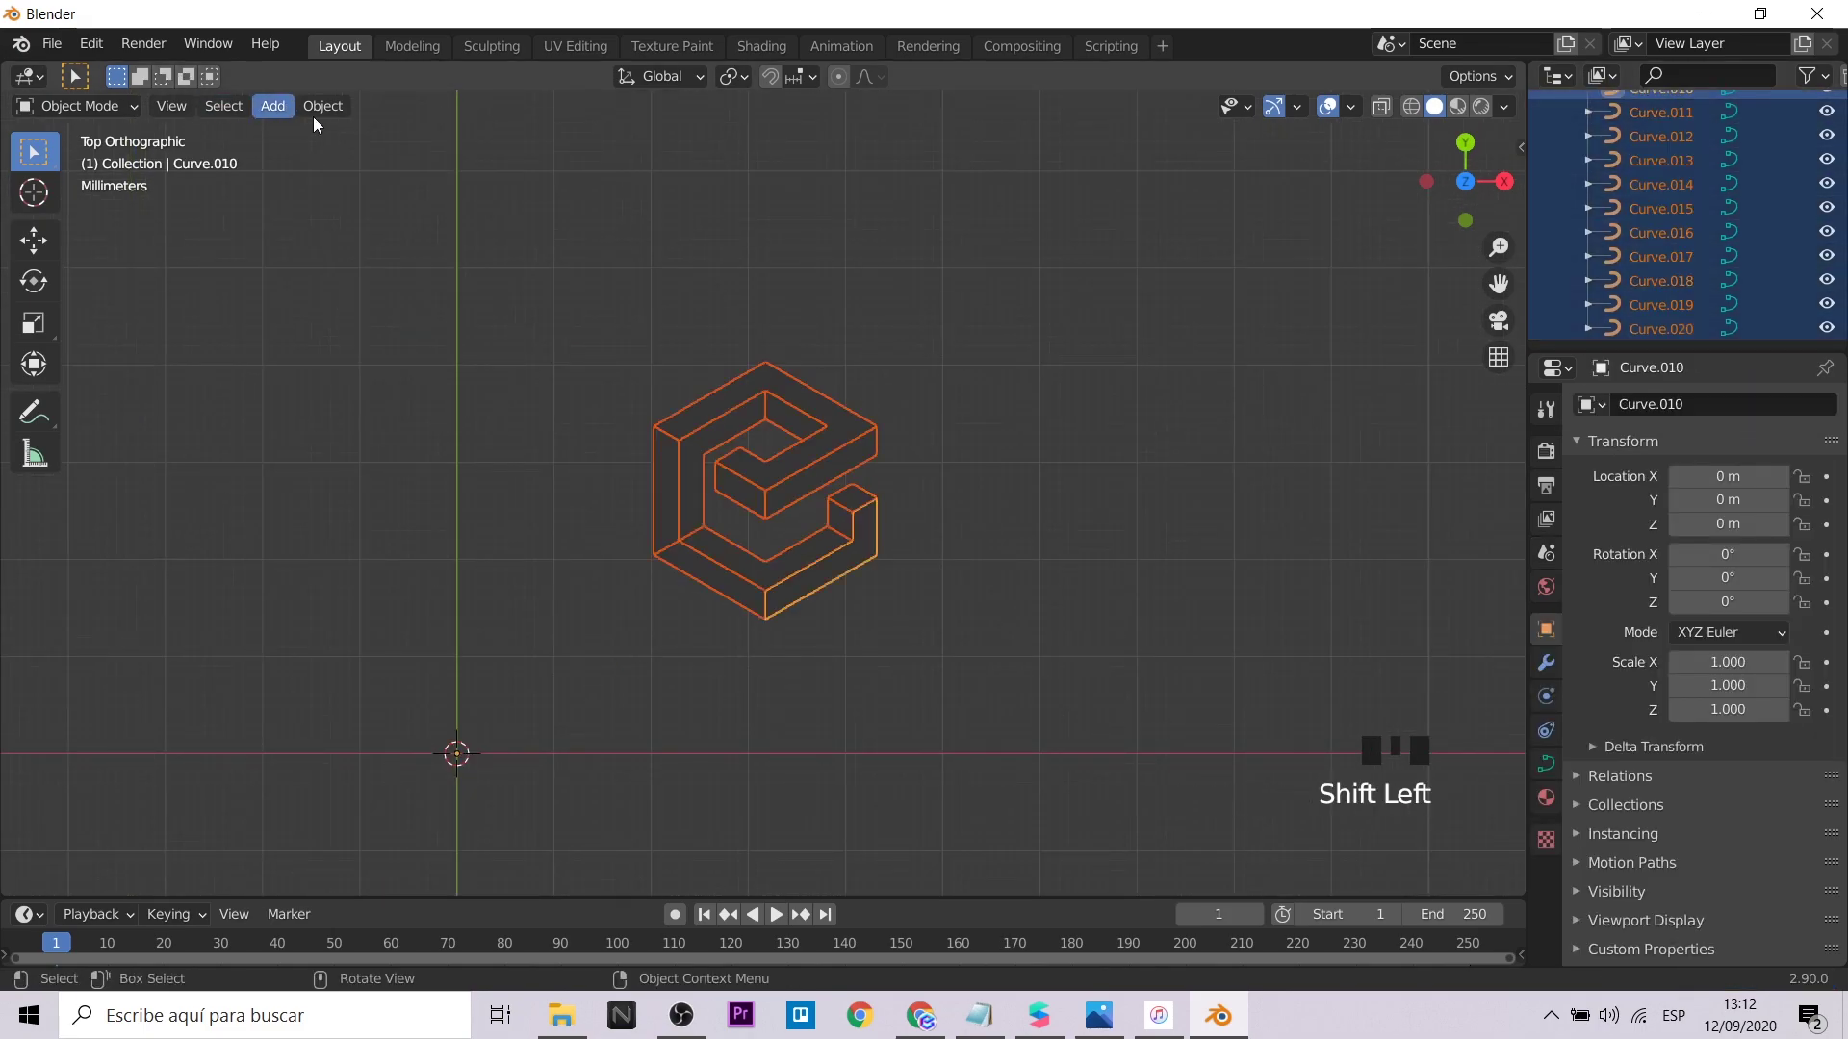
{"action": "left_click_drag", "start_coordinate": [330, 118], "coordinate": [981, 318]}
{"action": "scroll", "scroll_direction": "up", "scroll_amount": 3}
{"action": "left_click", "coordinate": [1162, 394]}
{"action": "scroll", "scroll_direction": "down", "scroll_amount": 3}
{"action": "left_click_drag", "start_coordinate": [1134, 406], "coordinate": [1119, 394]}
{"action": "key", "text": "KP_7"}
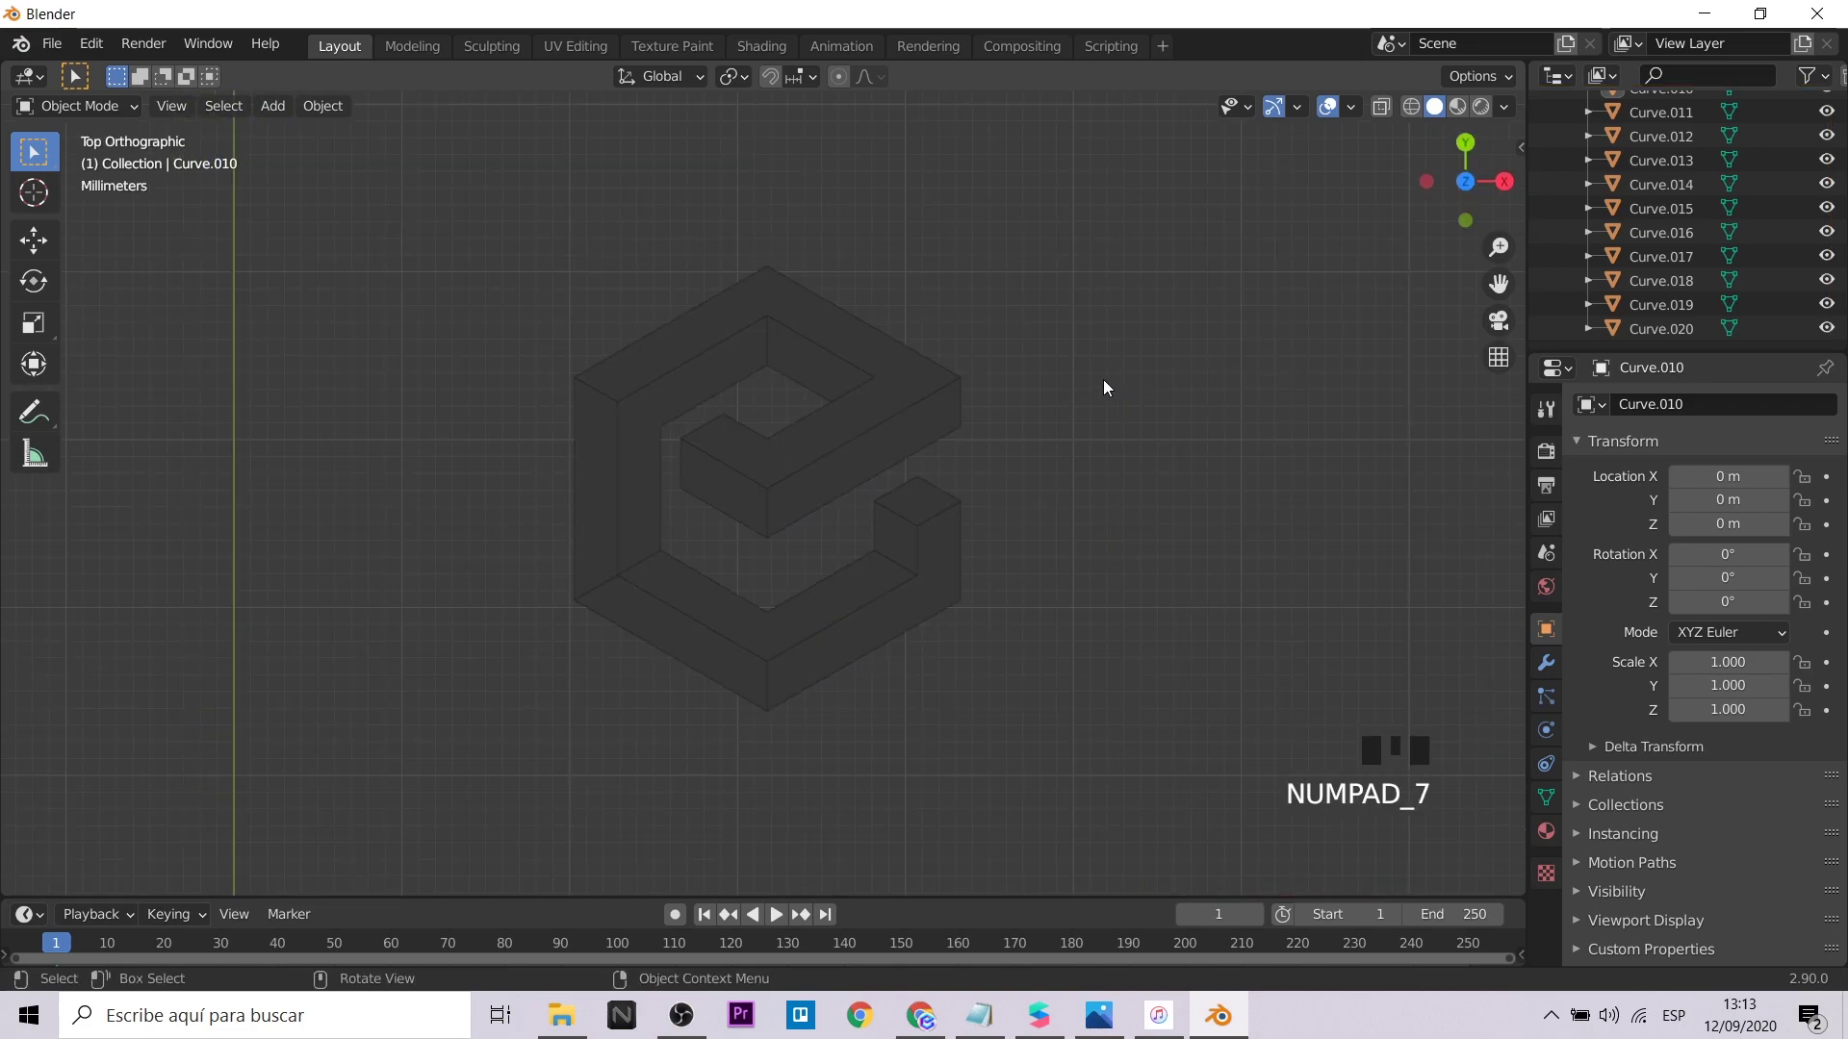
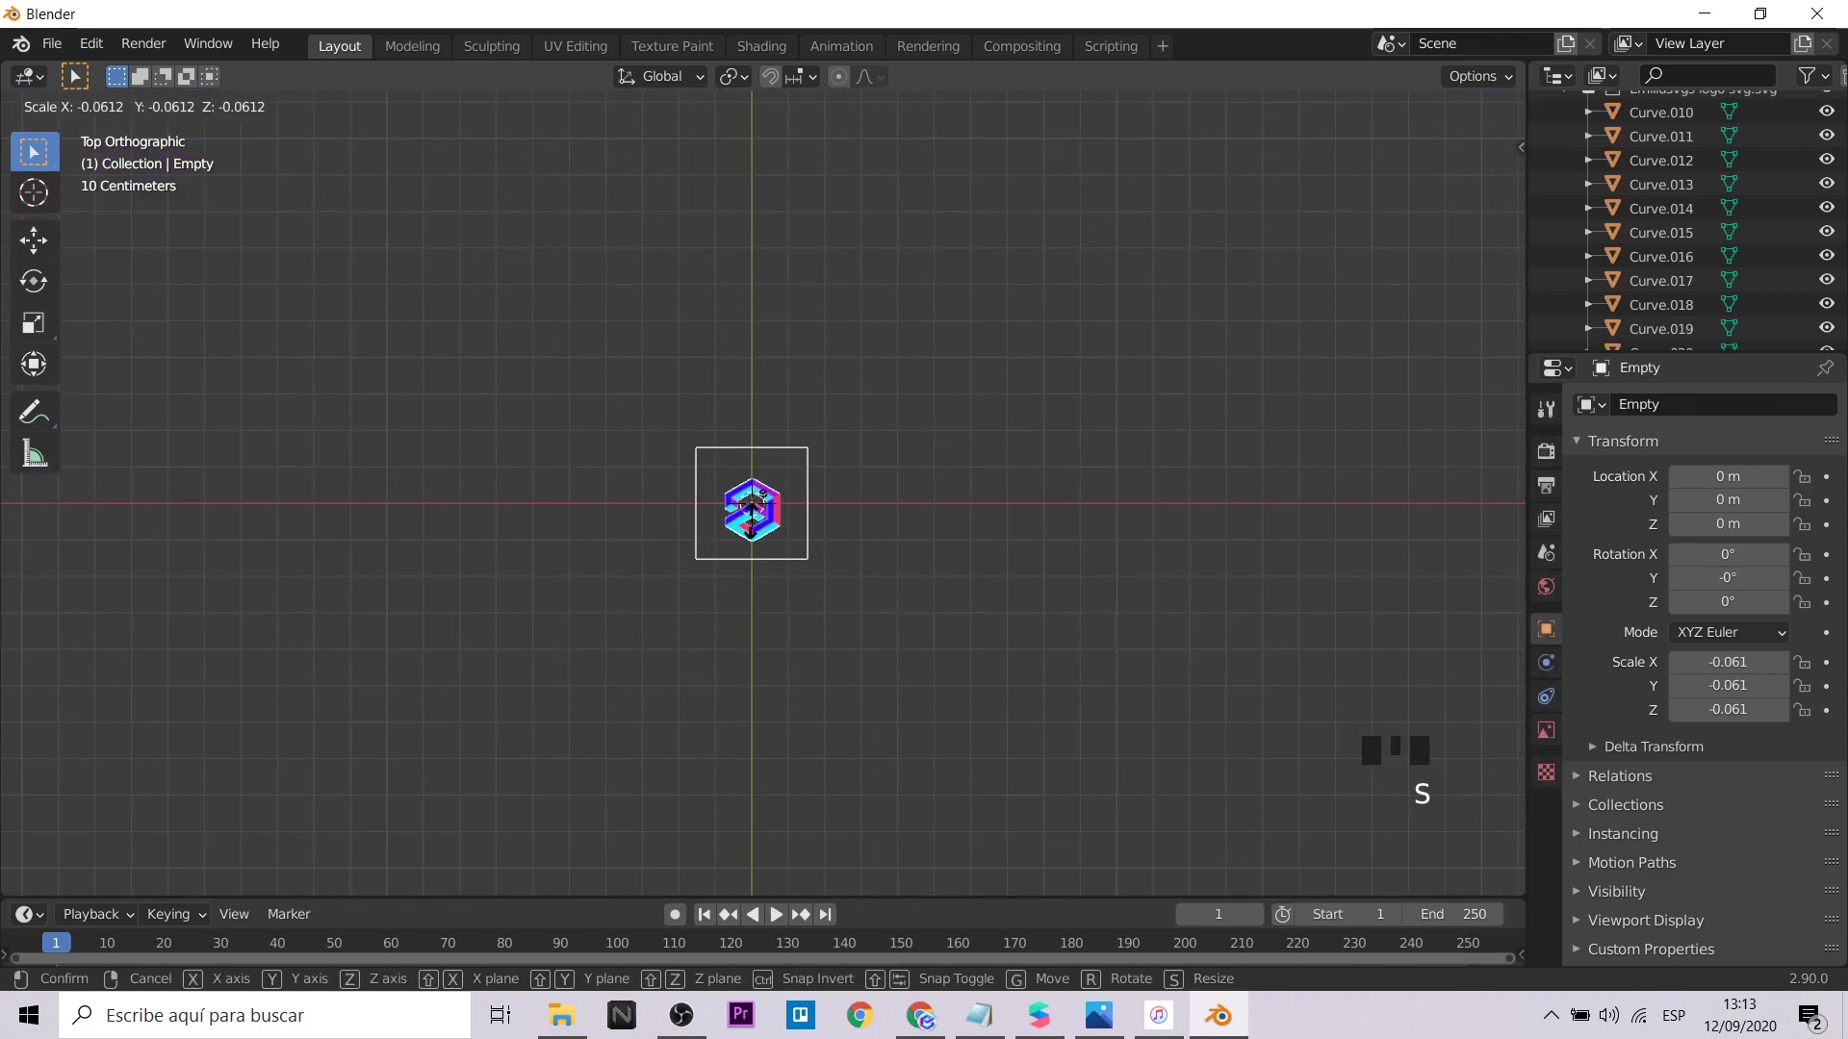
Scale the coloured reference image down and move it to the left of the grey mesh logo
{"action": "scroll", "scroll_direction": "up", "scroll_amount": 3}
{"action": "key", "text": "s"}
{"action": "key", "text": "g"}
{"action": "scroll", "scroll_direction": "up", "scroll_amount": 3}
{"action": "key", "text": "s"}
{"action": "key", "text": "g"}
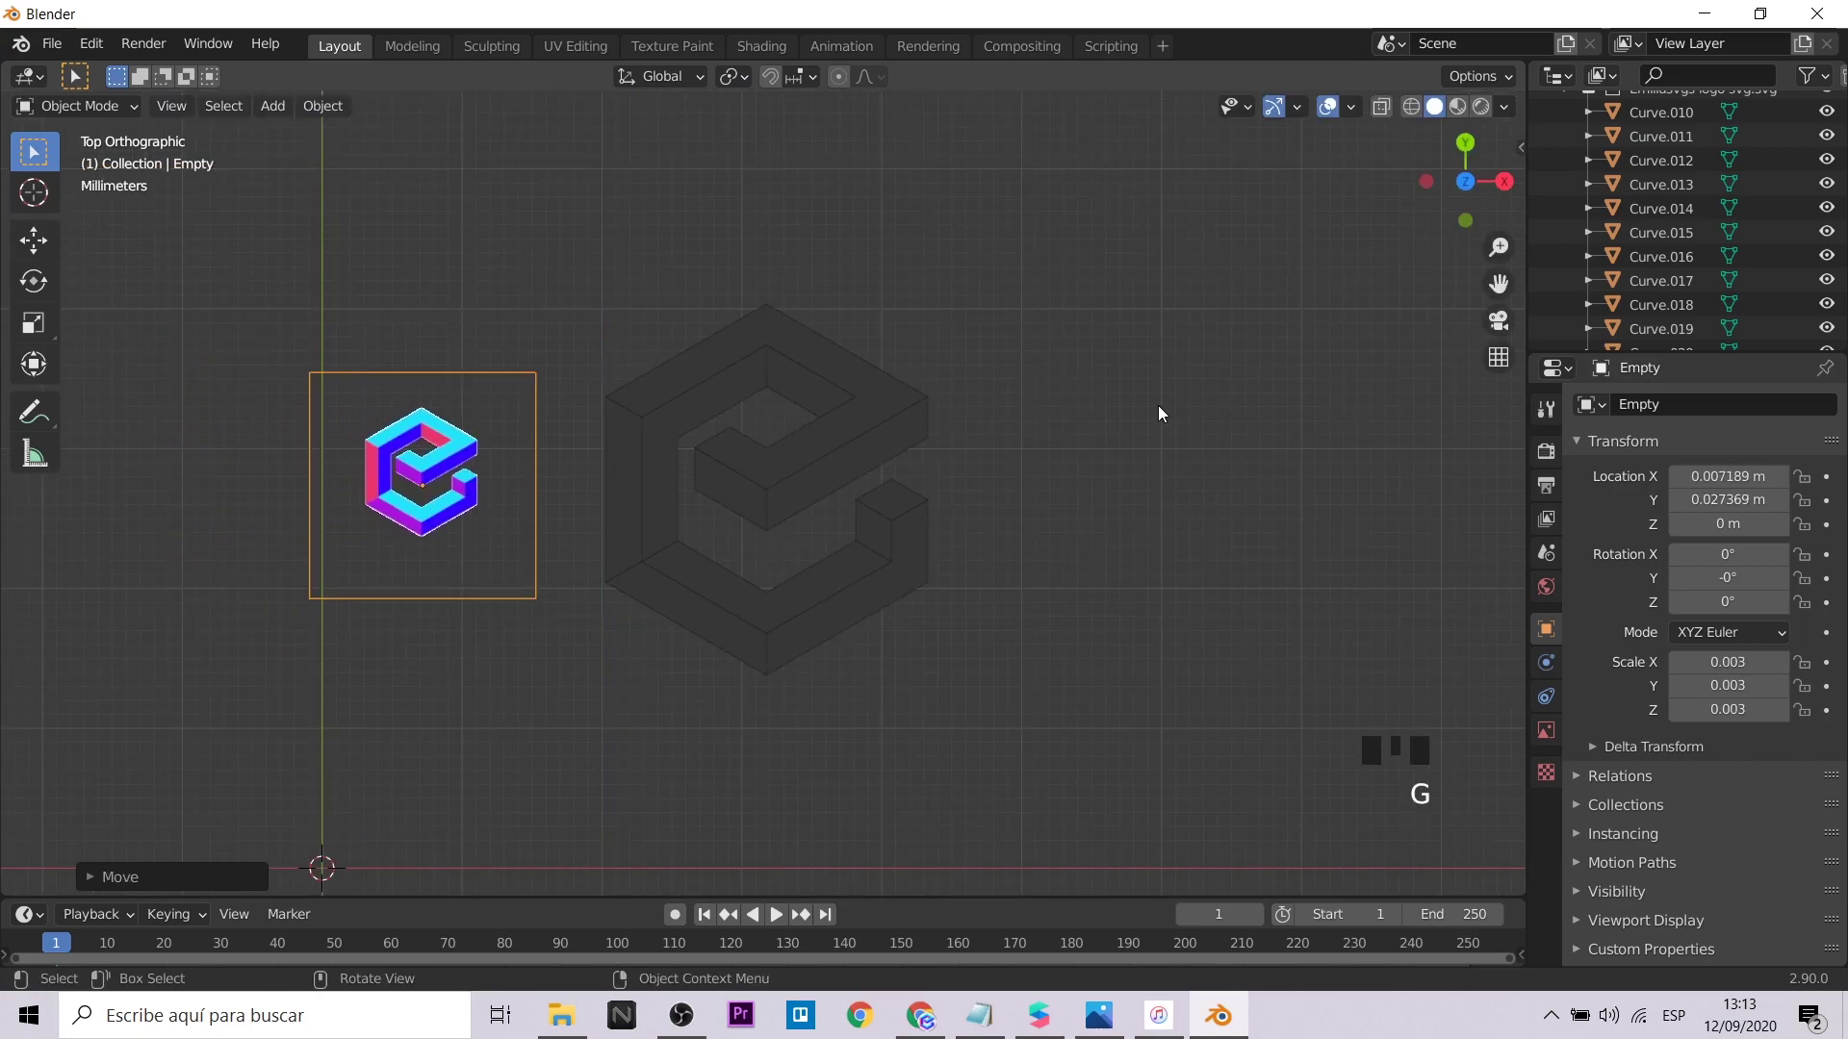
{"action": "scroll", "scroll_direction": "up", "scroll_amount": 3}
Join the large top face, small square top face and bottom L-shaped face into one top-faces object (Ctrl+J)
{"action": "left_click", "coordinate": [897, 402]}
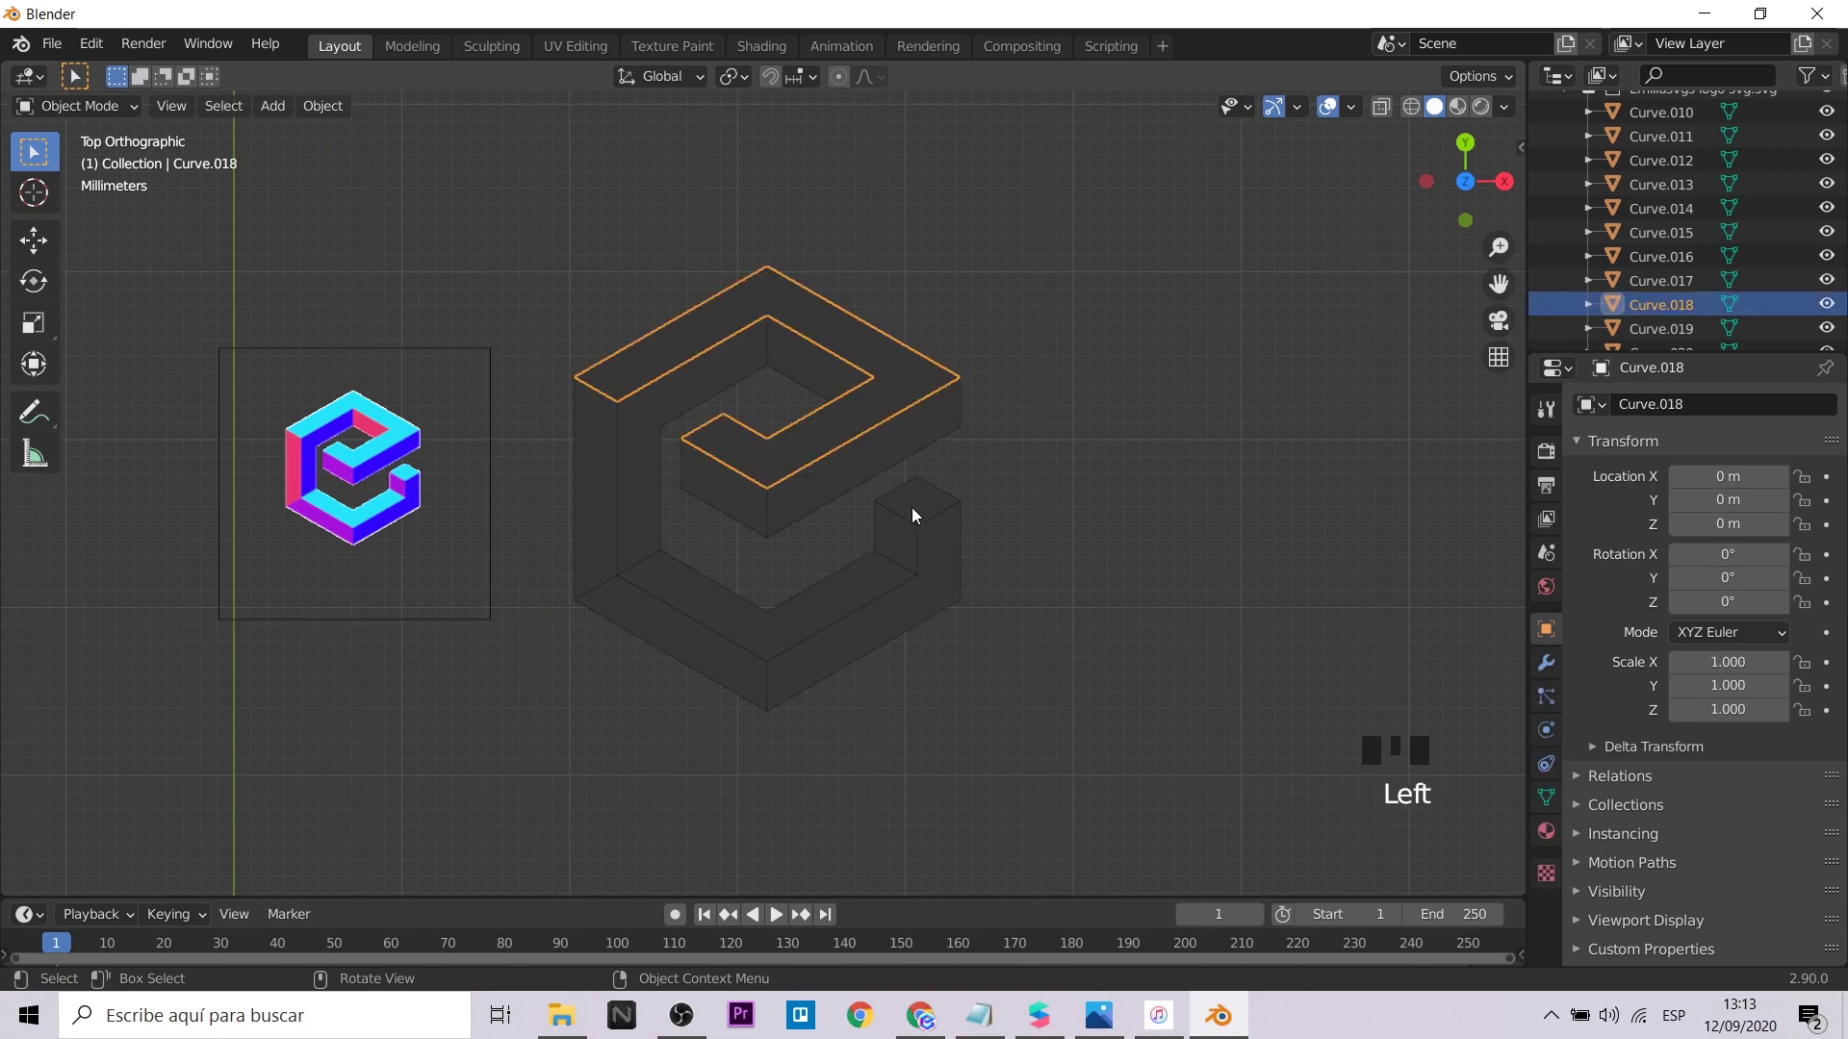
{"action": "left_click", "coordinate": [922, 512]}
{"action": "left_click", "coordinate": [944, 509]}
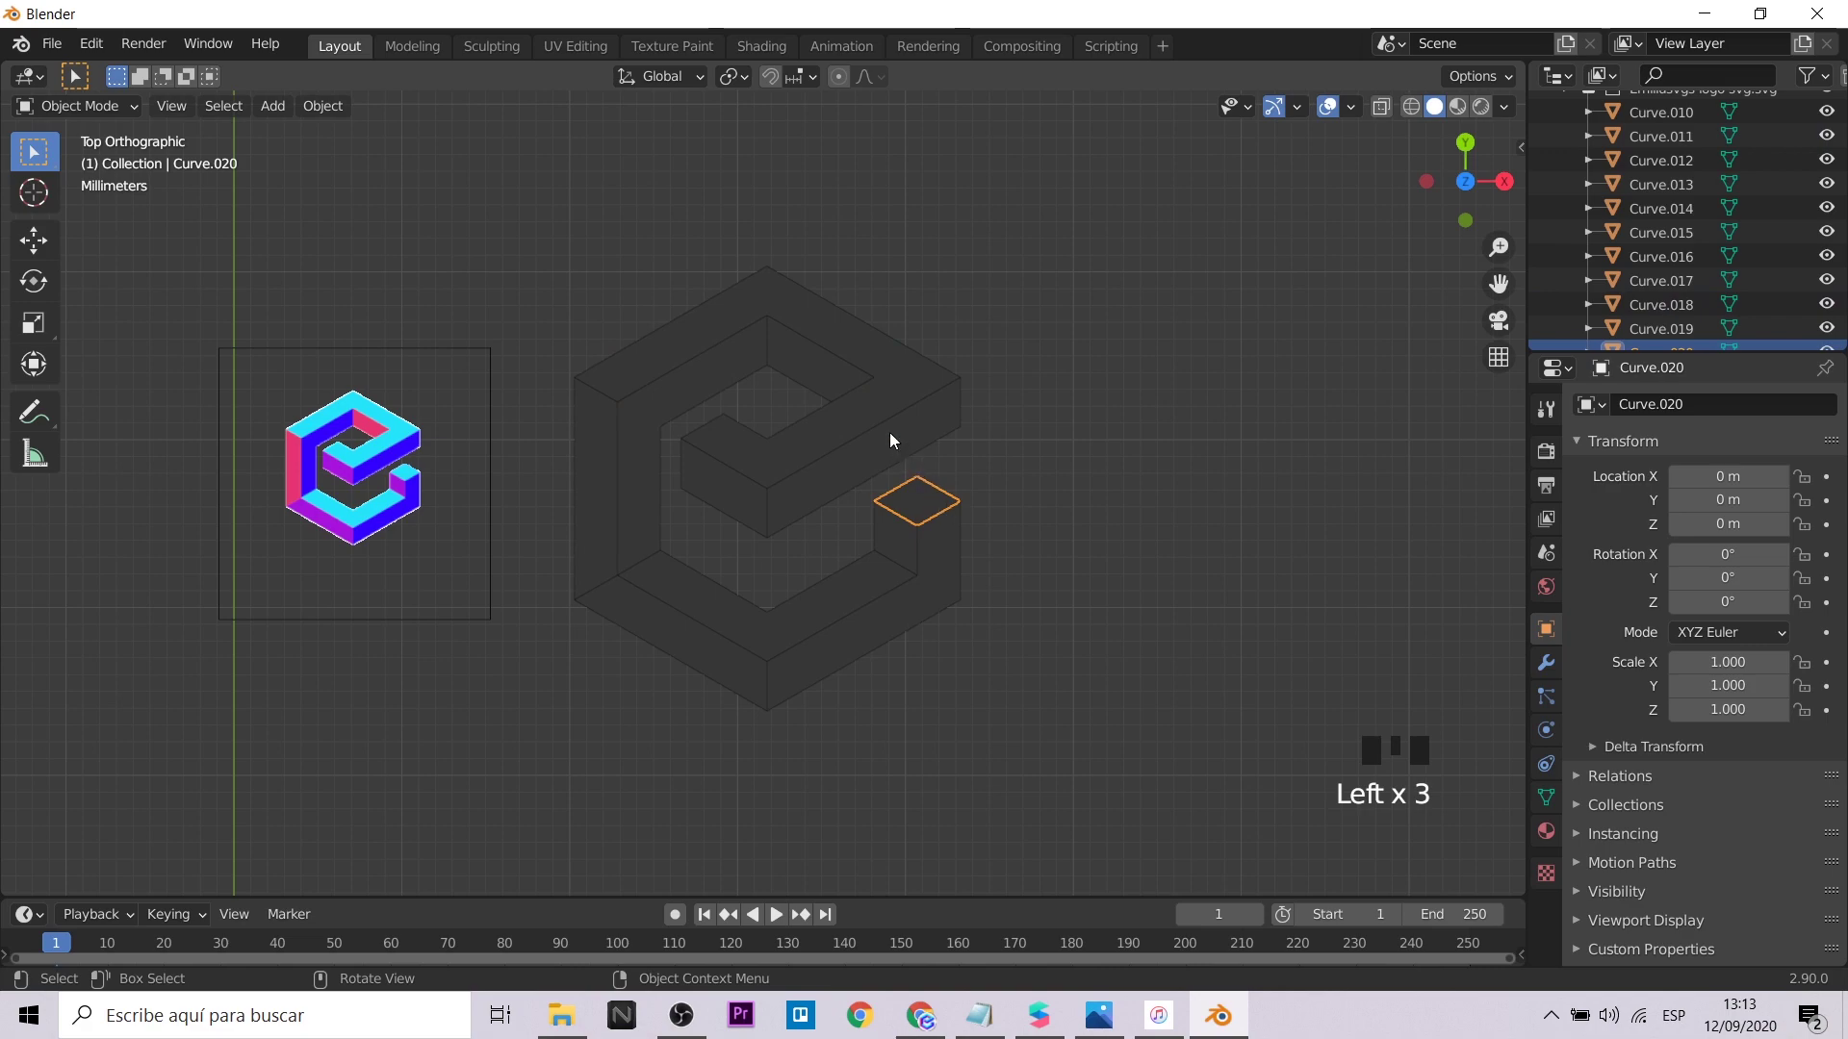
{"action": "left_click", "coordinate": [853, 591]}
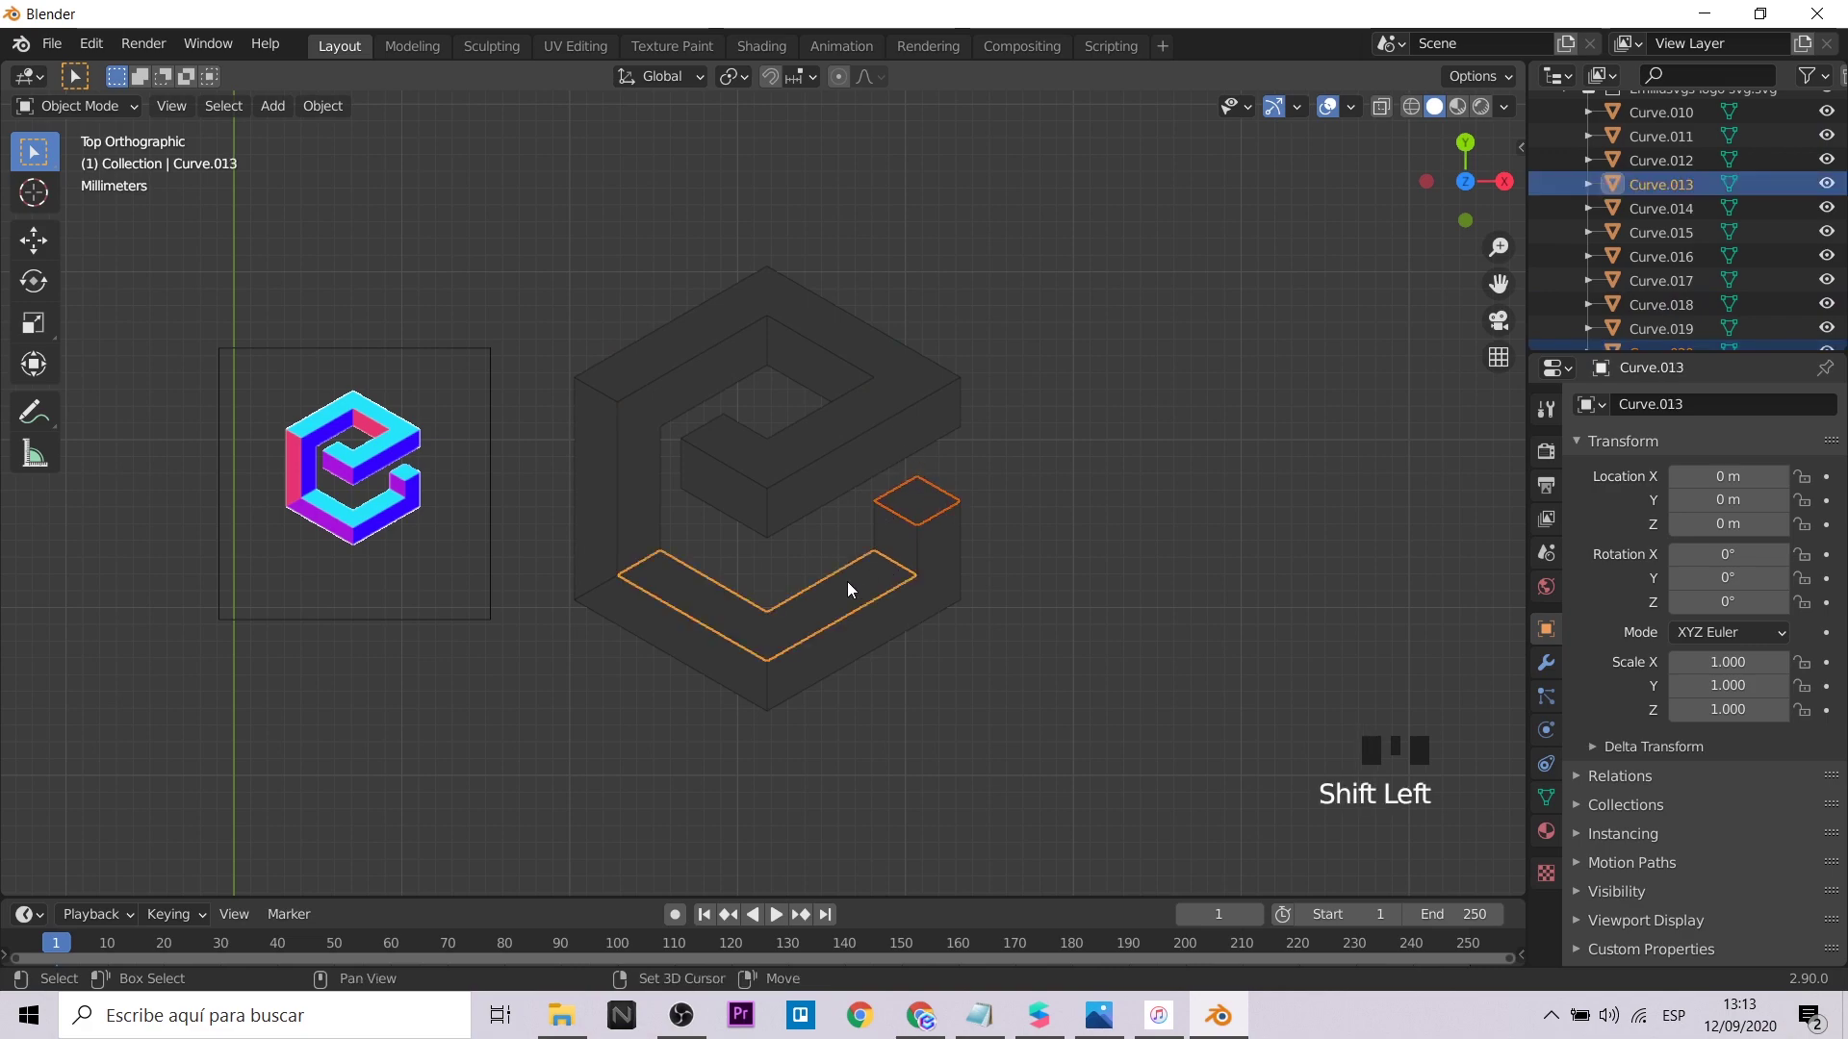
{"action": "left_click", "coordinate": [887, 373]}
{"action": "key", "text": "ctrl+j"}
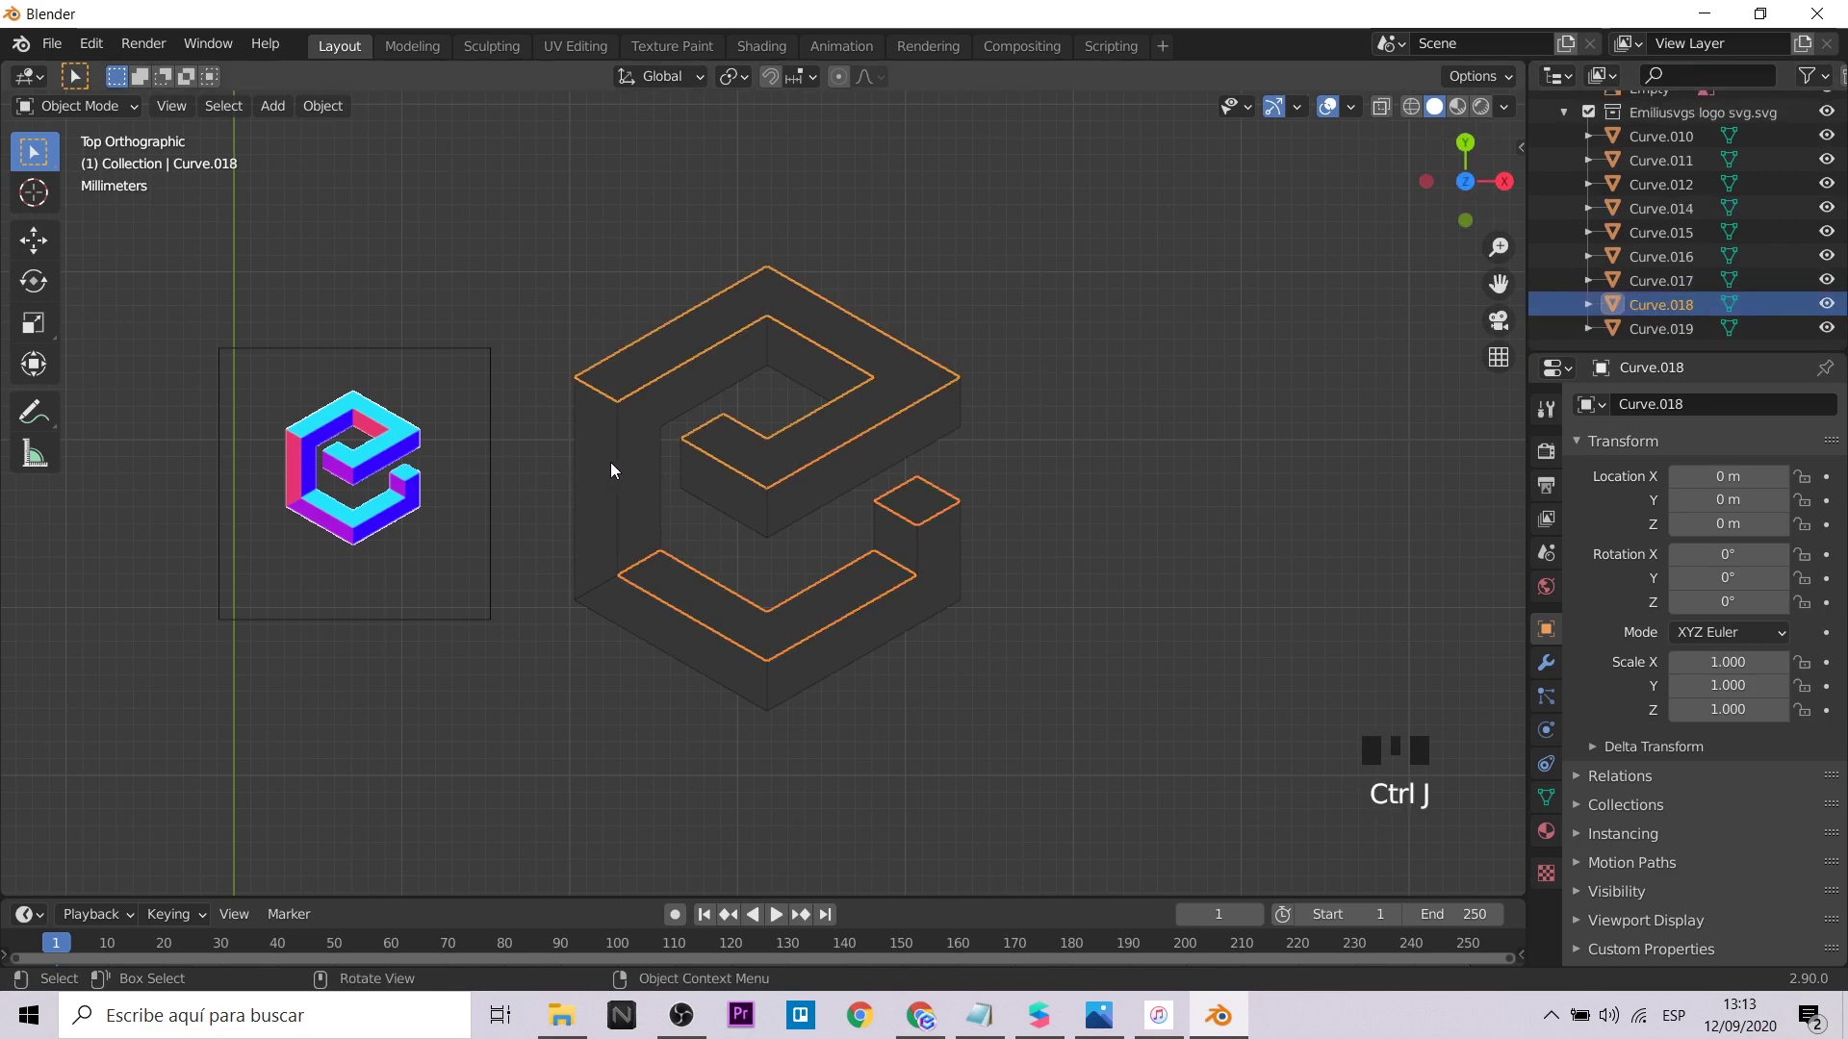
Join the left side panel and the neighbouring same-facing pieces into side objects (Ctrl+J)
{"action": "double_click", "coordinate": [604, 472]}
{"action": "left_click", "coordinate": [830, 380]}
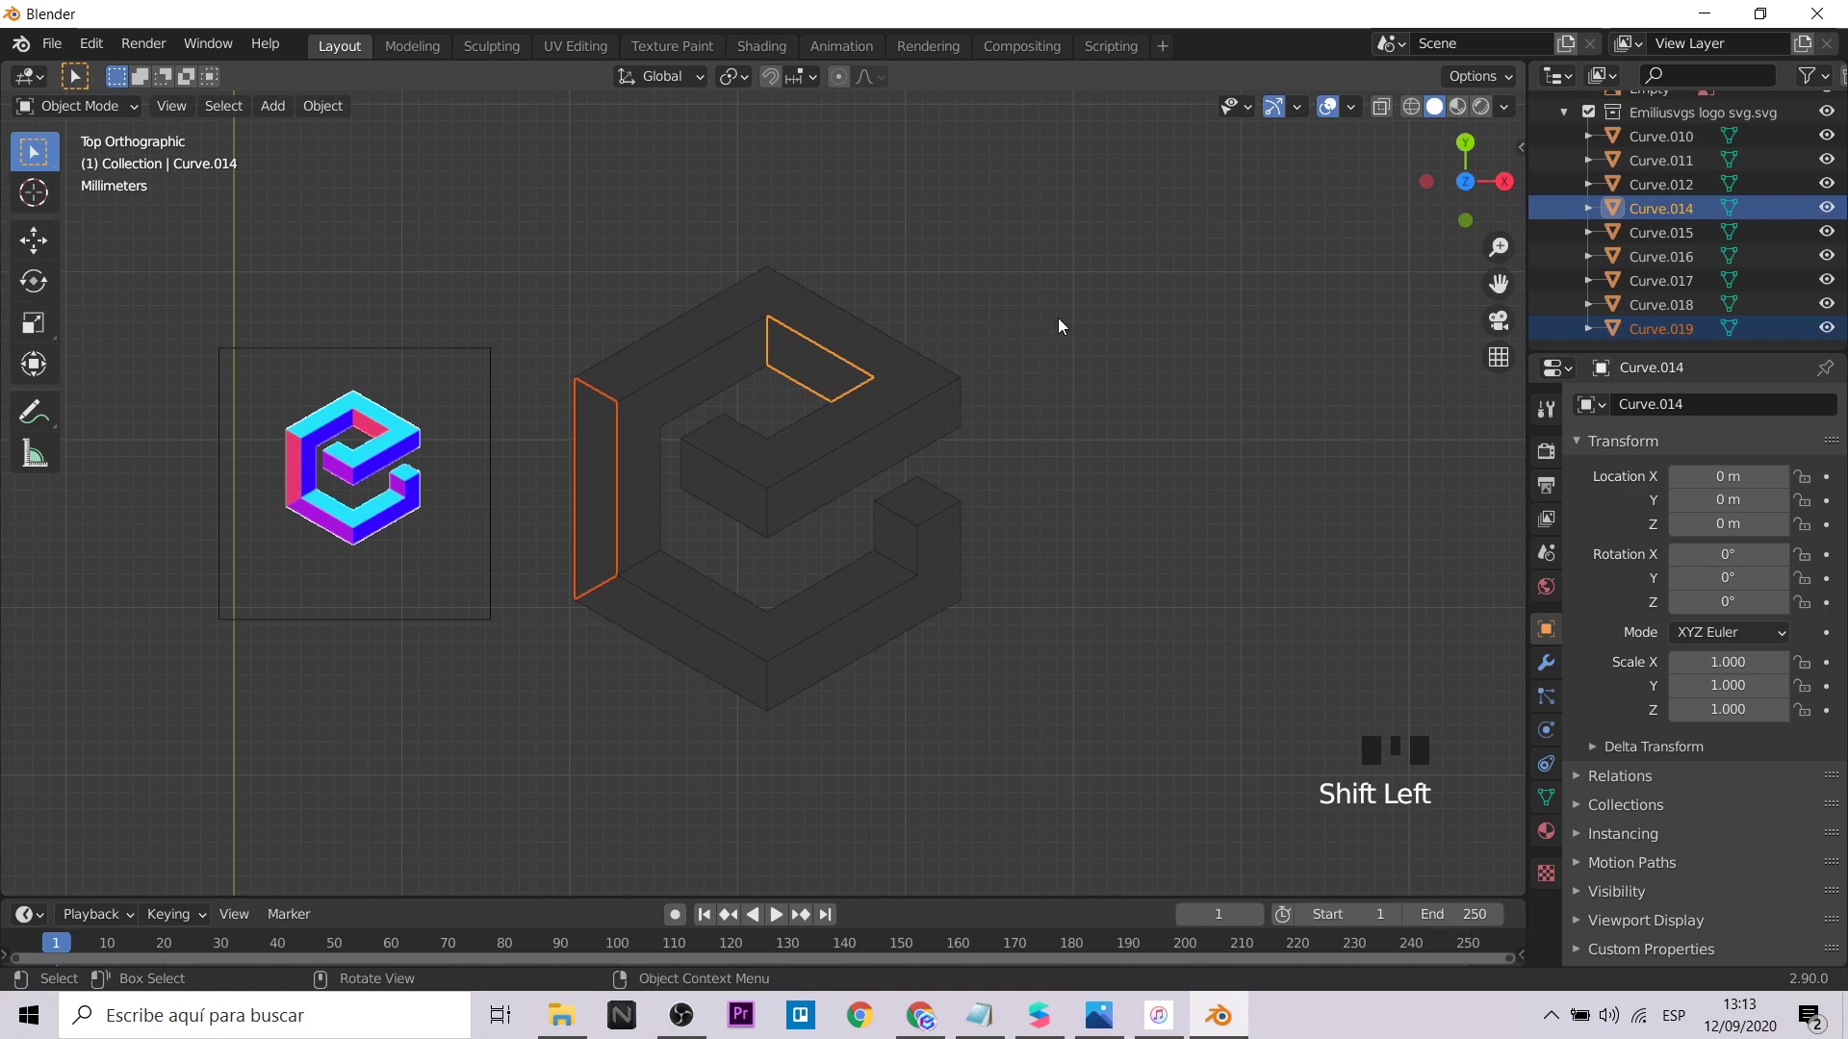
{"action": "key", "text": "ctrl+j"}
{"action": "left_click", "coordinate": [718, 377]}
{"action": "key", "text": "ctrl+j"}
{"action": "left_click", "coordinate": [865, 597]}
{"action": "left_click", "coordinate": [681, 636]}
{"action": "left_click", "coordinate": [738, 493]}
{"action": "key", "text": "ctrl+j"}
Join four more same-facing logo pieces into another side object (Ctrl+J)
{"action": "left_click", "coordinate": [823, 381]}
{"action": "left_click", "coordinate": [705, 339]}
{"action": "left_click", "coordinate": [848, 481]}
{"action": "left_click", "coordinate": [917, 618]}
{"action": "key", "text": "ctrl+j"}
Select the remaining pieces for the last group, leaving four mesh parts, and select the joined top-faces object
{"action": "left_click", "coordinate": [867, 340]}
{"action": "left_click", "coordinate": [813, 381]}
{"action": "left_click", "coordinate": [679, 405]}
{"action": "left_click", "coordinate": [719, 457]}
{"action": "left_click", "coordinate": [729, 505]}
{"action": "left_click", "coordinate": [1088, 555]}
{"action": "left_click", "coordinate": [949, 509]}
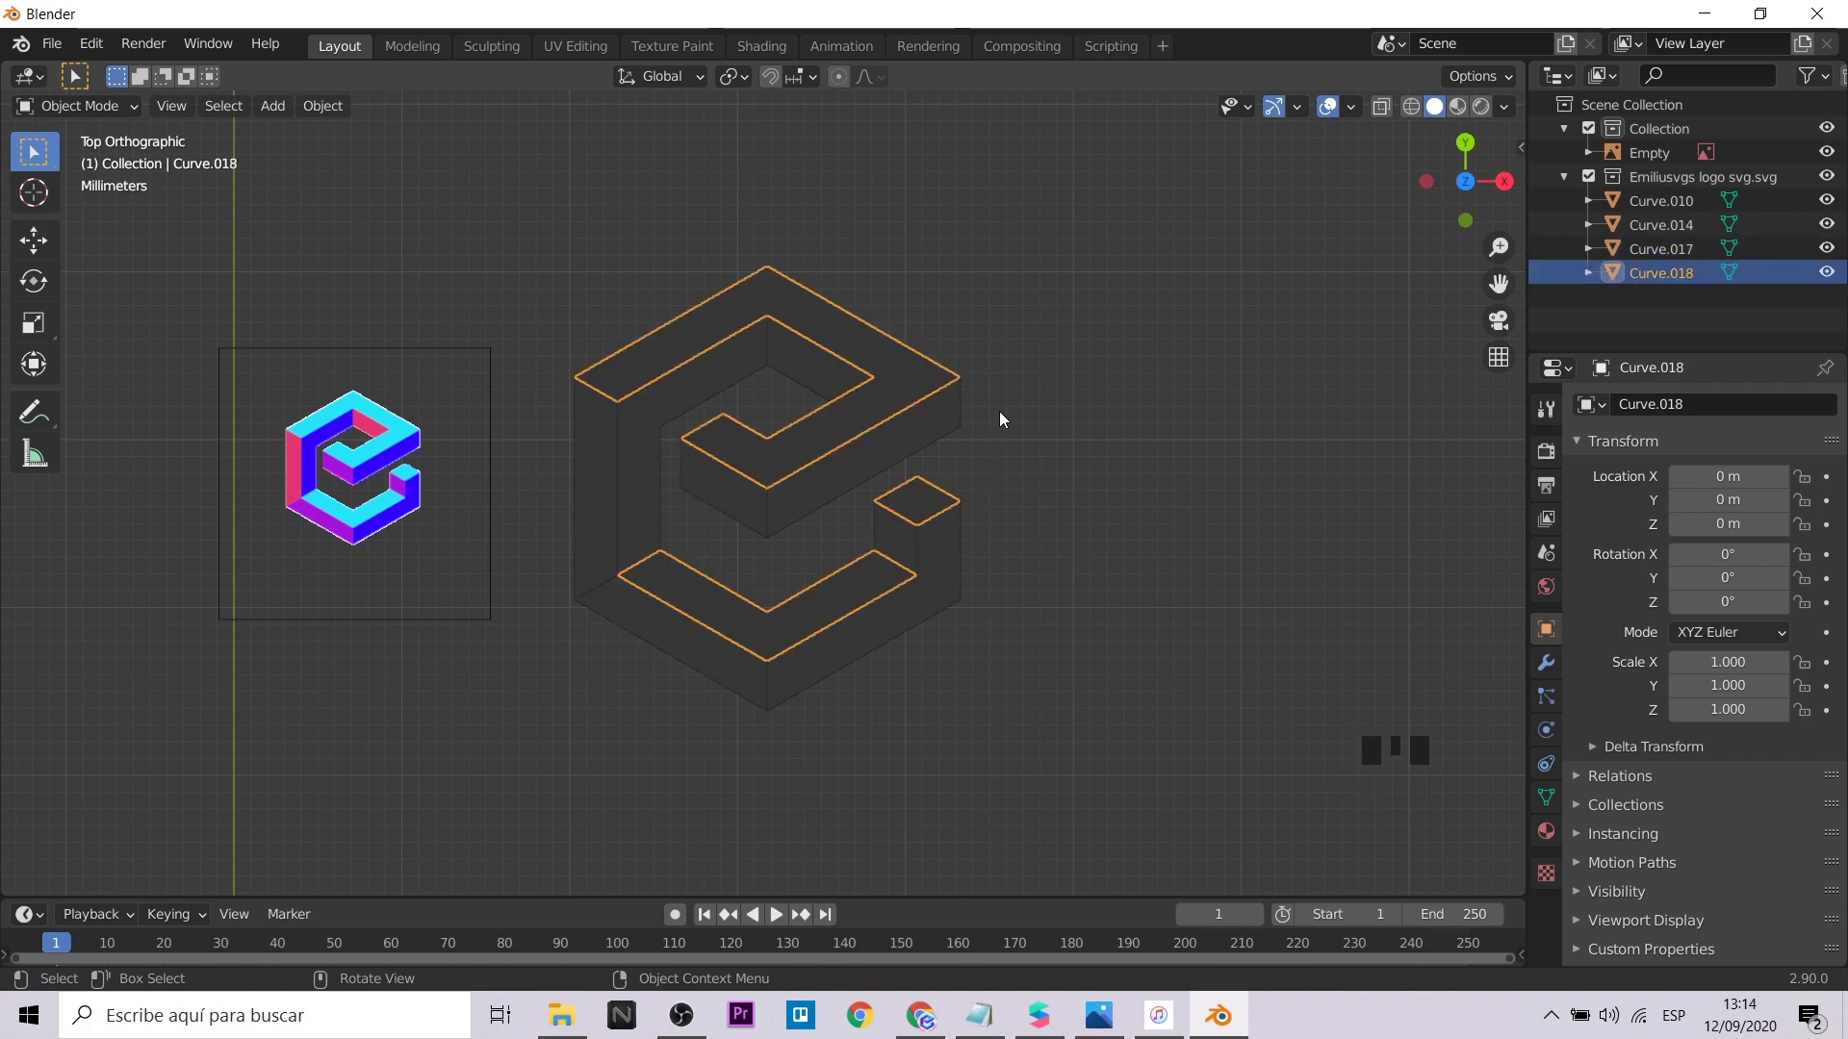
{"action": "left_click", "coordinate": [1054, 305]}
Enter Edit Mode on the four logo parts and extrude all faces upward to give the logo thickness
{"action": "key", "text": "Tab"}
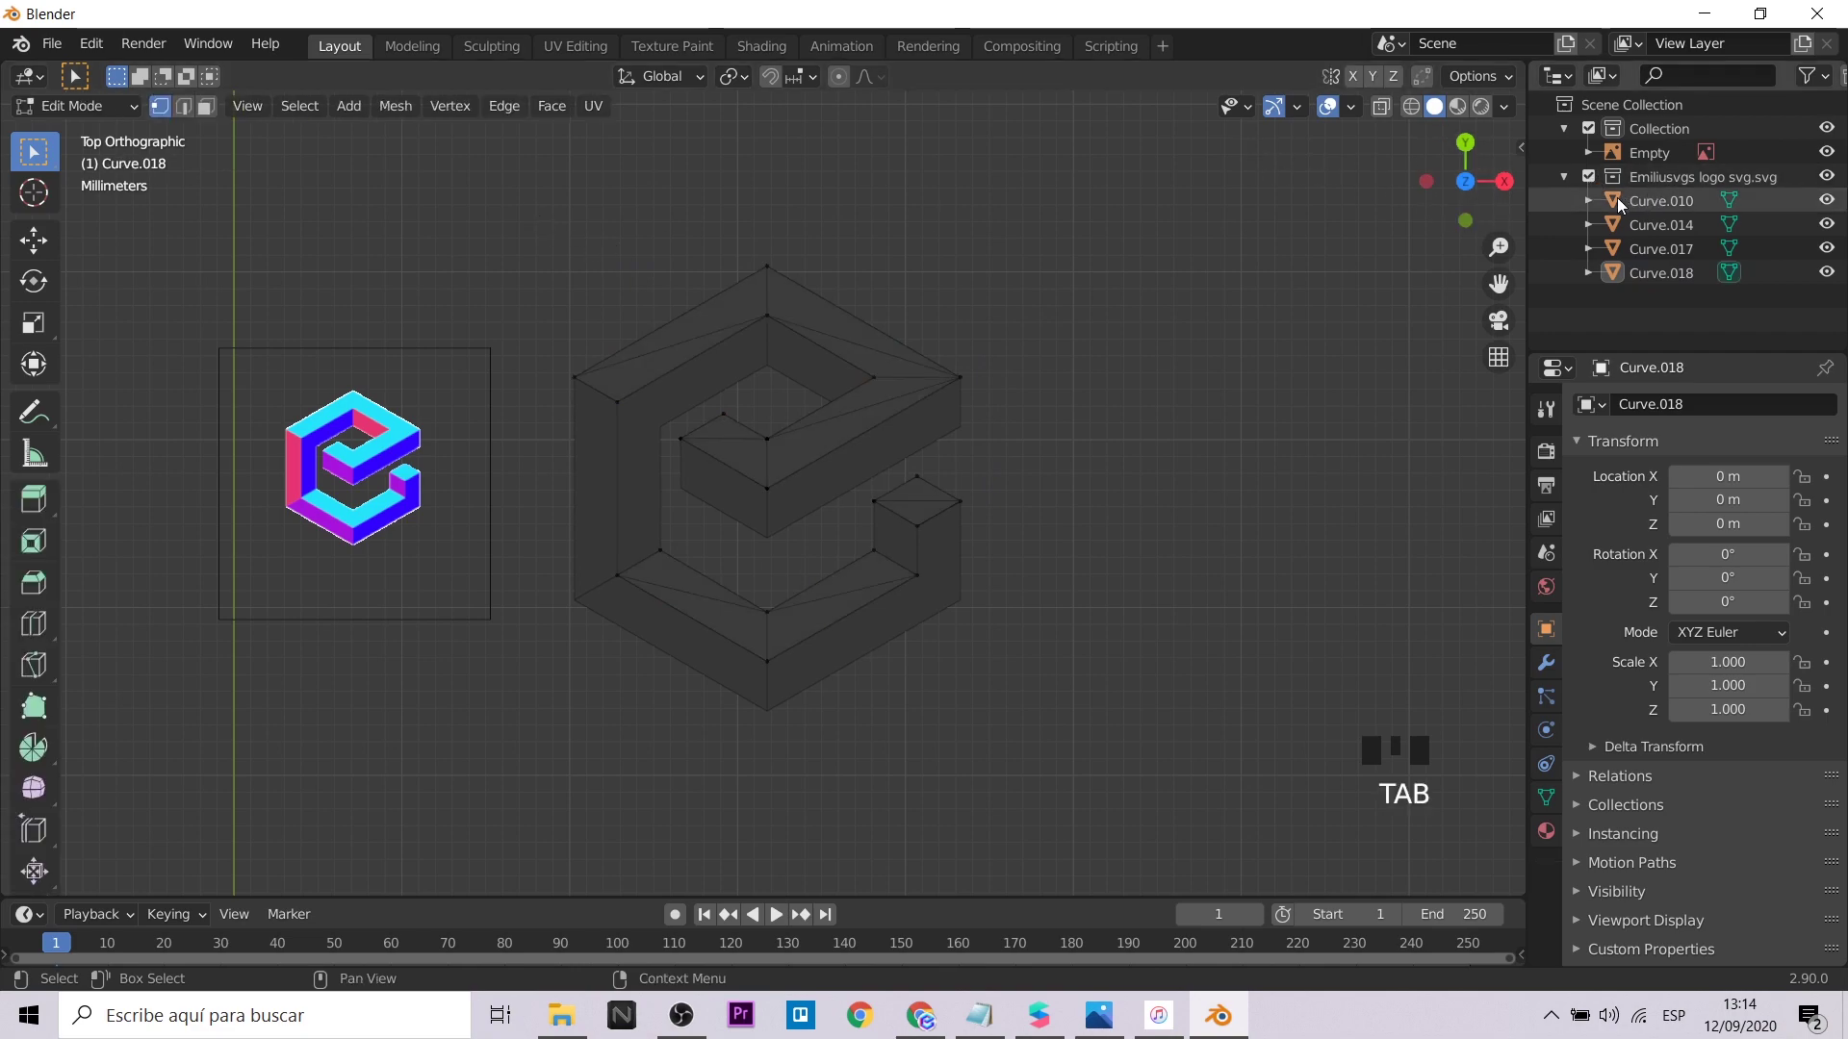
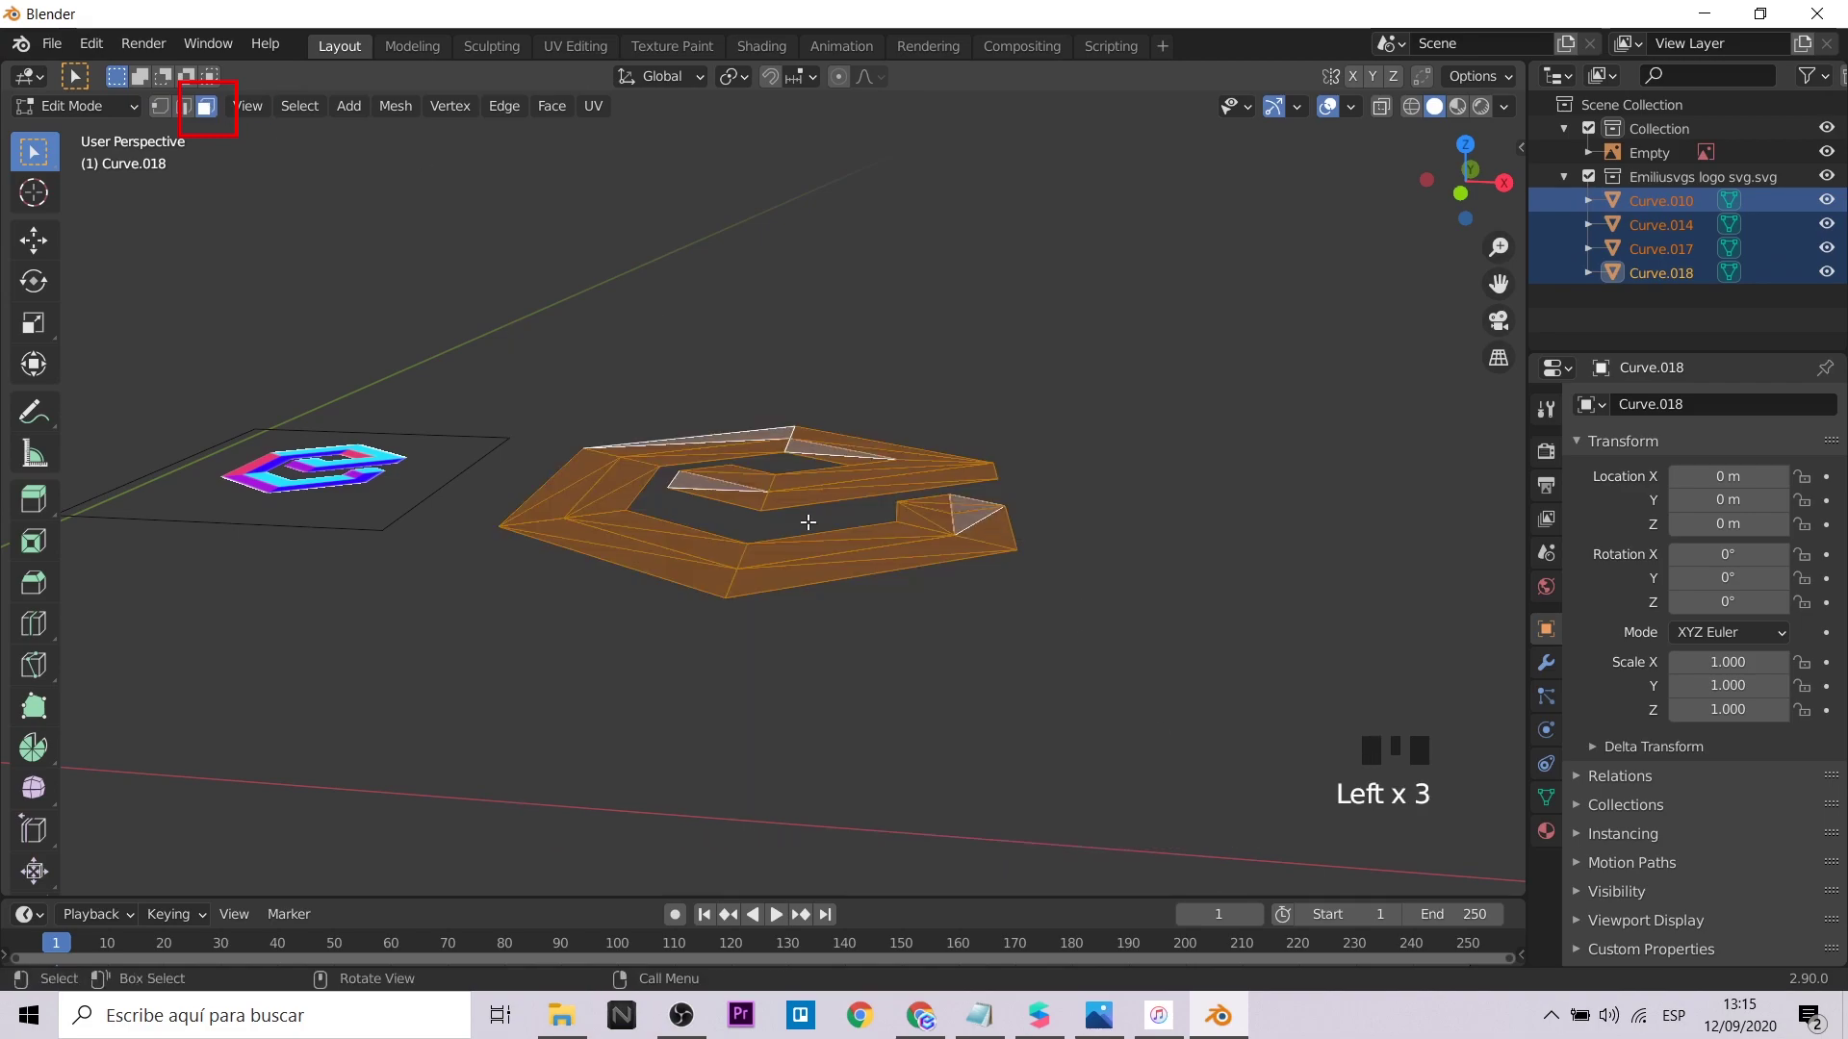
{"action": "scroll", "scroll_direction": "up", "scroll_amount": 3}
{"action": "key", "text": "e"}
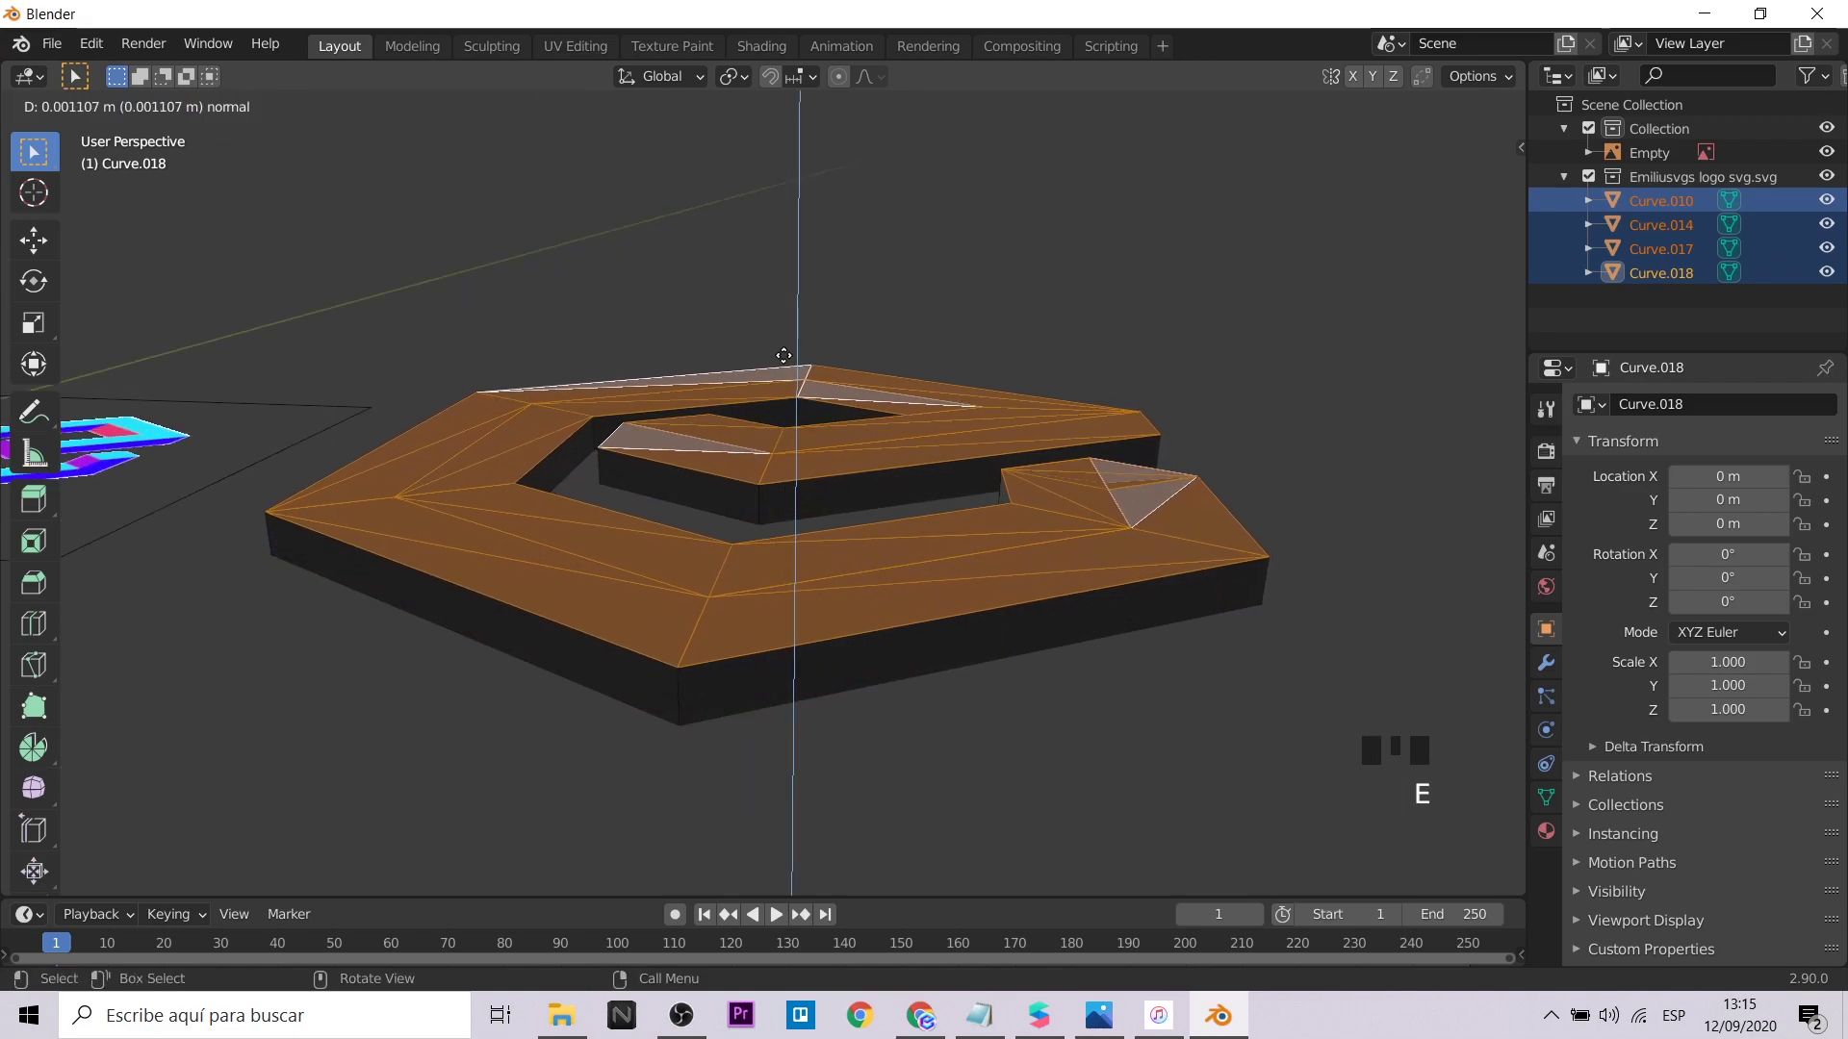